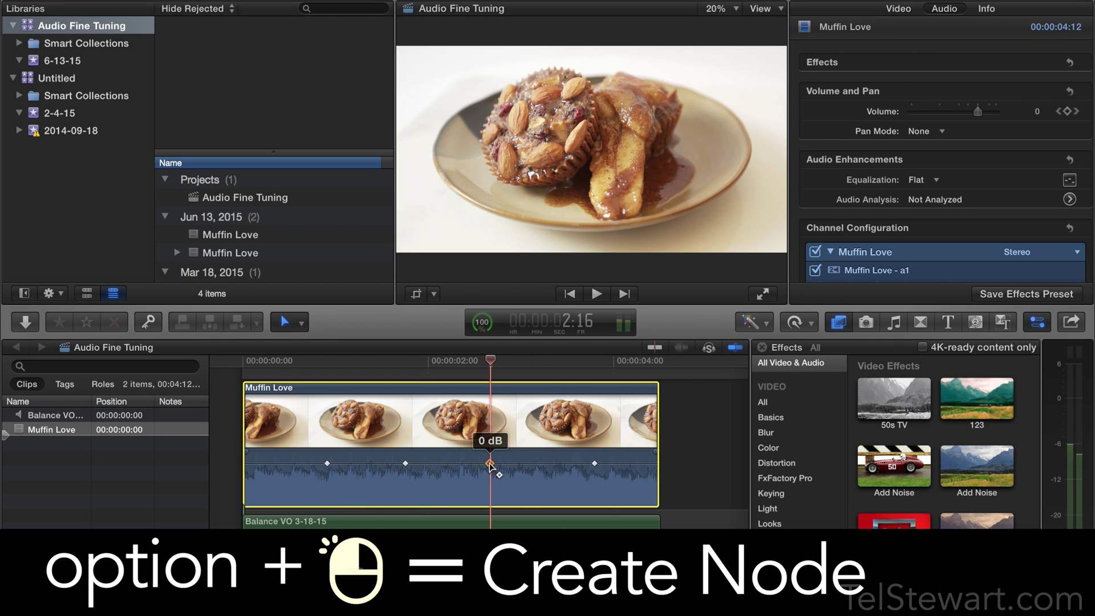
# Lower the Muffin Love volume keyframe at the playhead to about -11 dB, forming a dip.
pyautogui.click(495, 473)
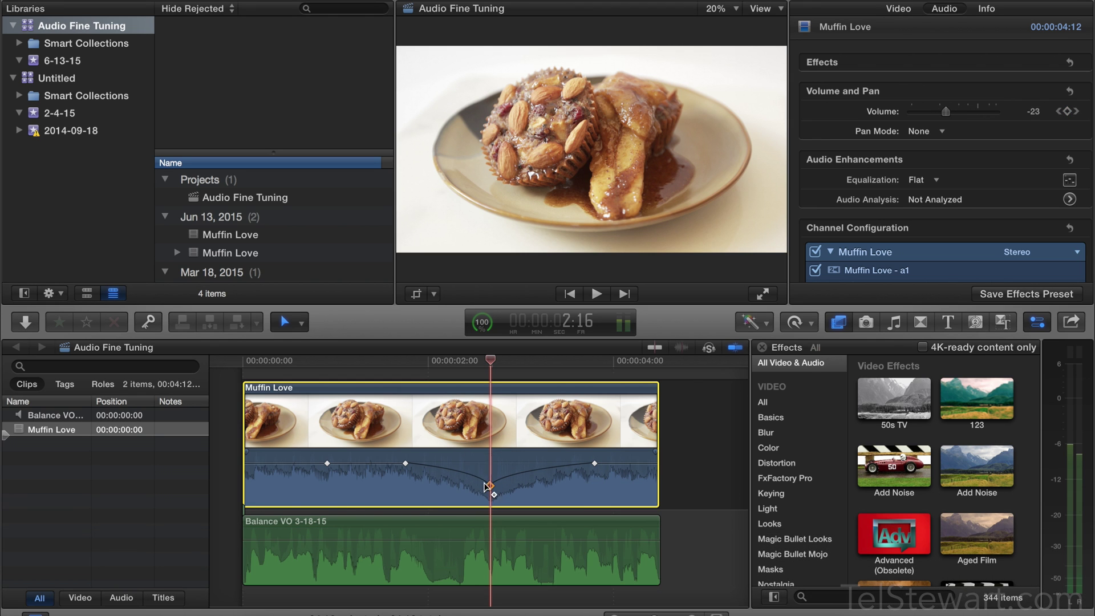